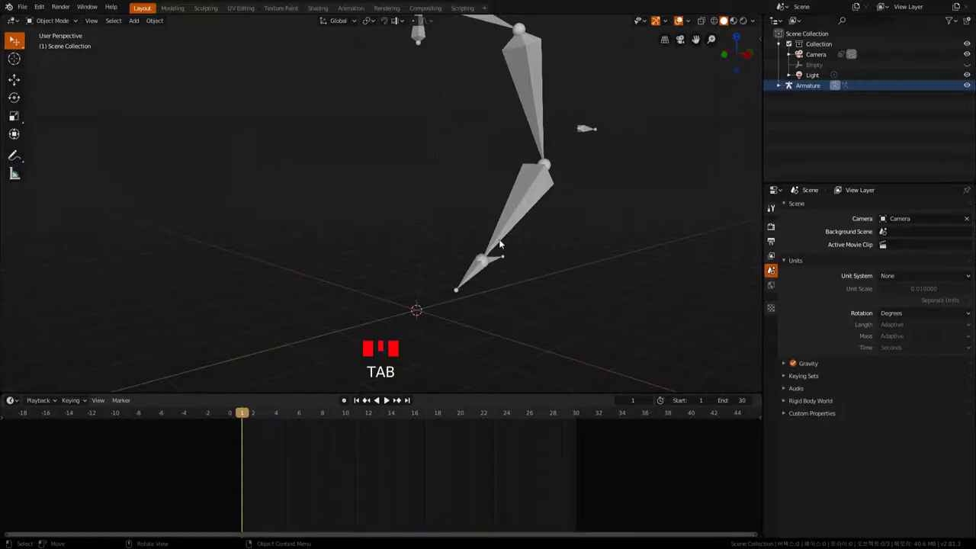
Select the armature, enter Pose Mode and test-move its IK control bone with G.
left_click(509, 226)
key("Tab")
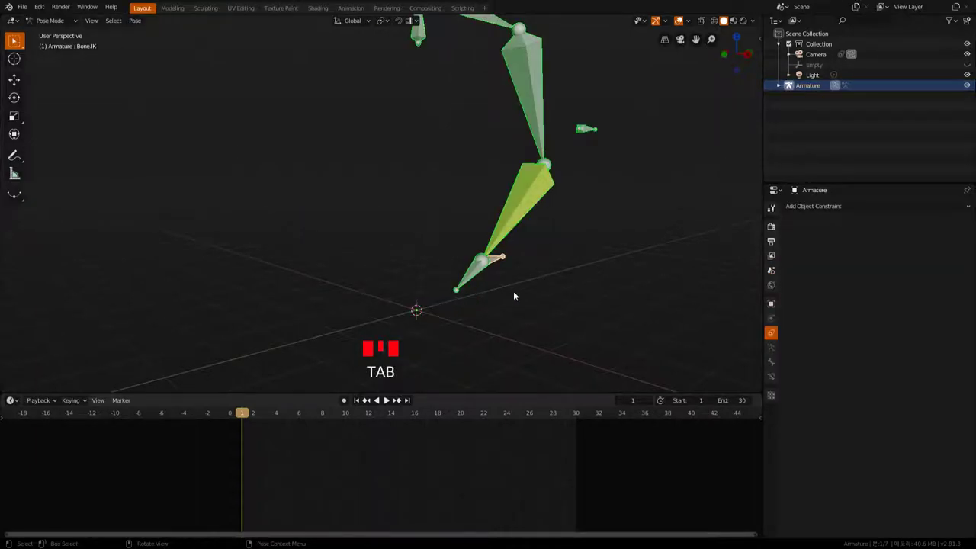
left_click(518, 285)
left_click(498, 261)
key("g")
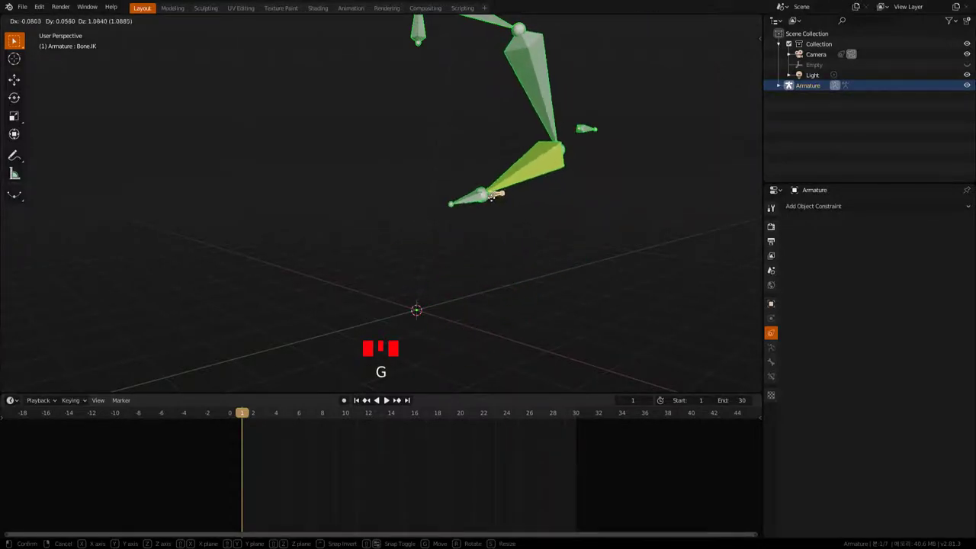
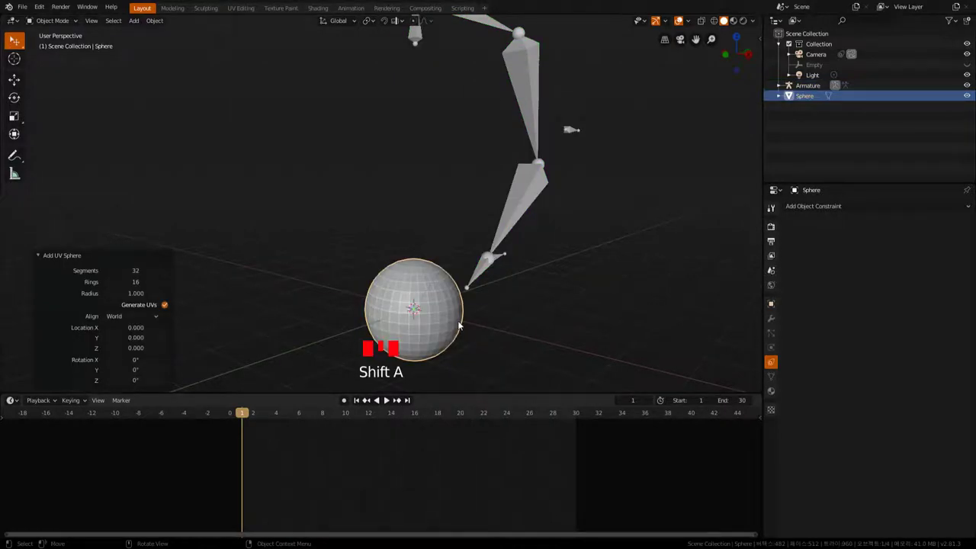
Scale the new UV sphere to about 0.5 and raise it slightly along Z.
left_click_drag(471, 324, 474, 298)
key("s")
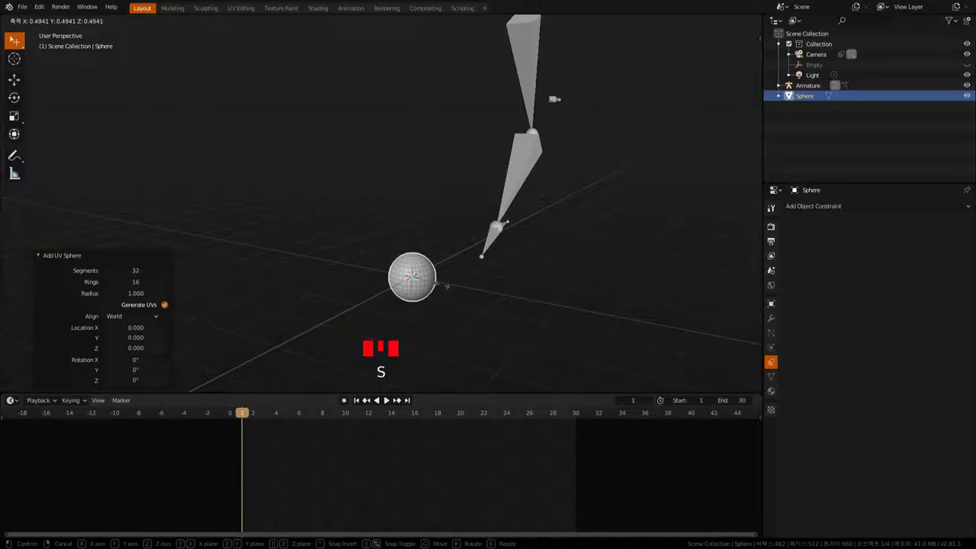
left_click_drag(442, 301, 430, 302)
key("g")
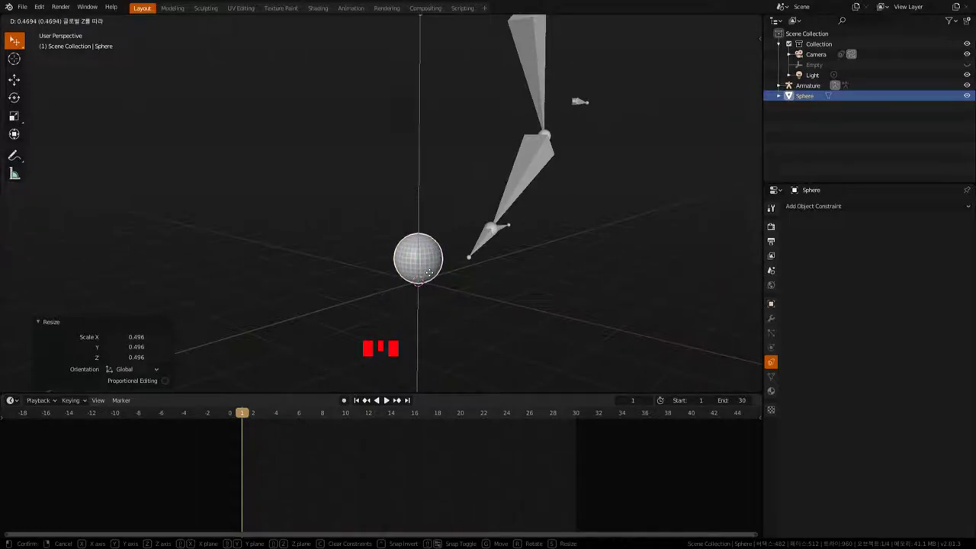
left_click_drag(459, 298, 151, 22)
left_click_drag(151, 22, 233, 78)
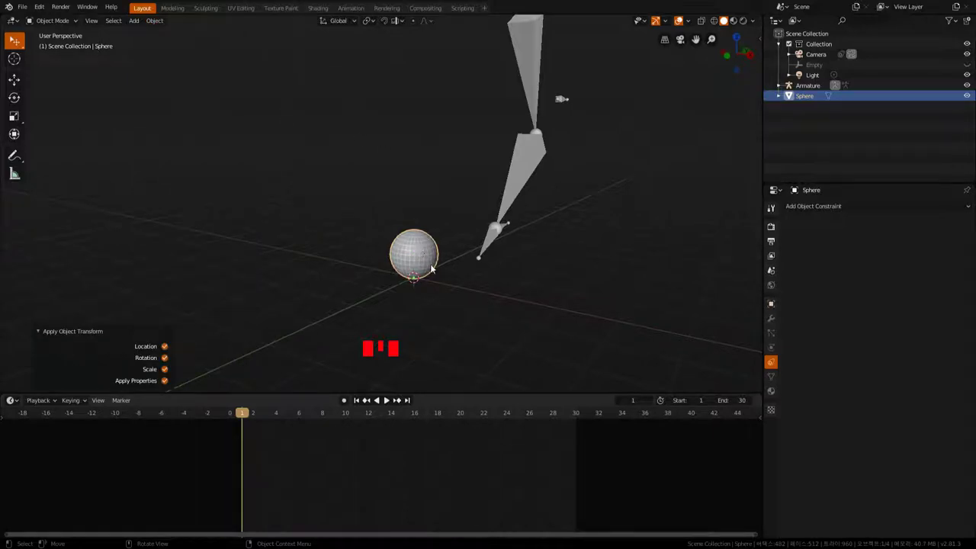
Reselect the armature in Object Mode beside the finished sphere.
left_click(489, 315)
middle_click(442, 266)
scroll("up", 3)
left_click_drag(463, 296, 446, 284)
scroll("up", 3)
left_click_drag(456, 297, 521, 228)
left_click(520, 228)
left_click_drag(430, 293, 476, 303)
key("Tab")
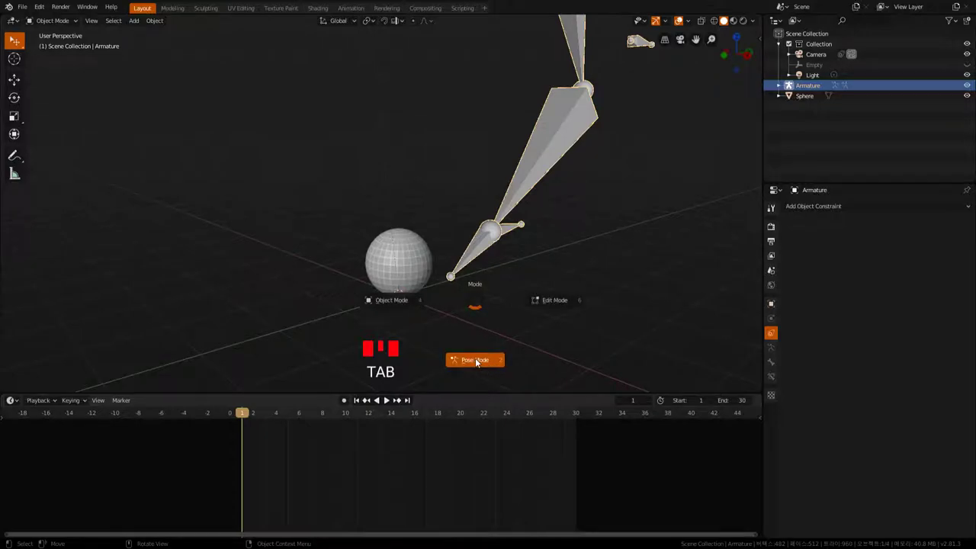
In Pose Mode, move the IK bone with G until the arm's tip rests at the sphere's edge.
left_click(512, 229)
left_click_drag(512, 316, 556, 294)
key("g")
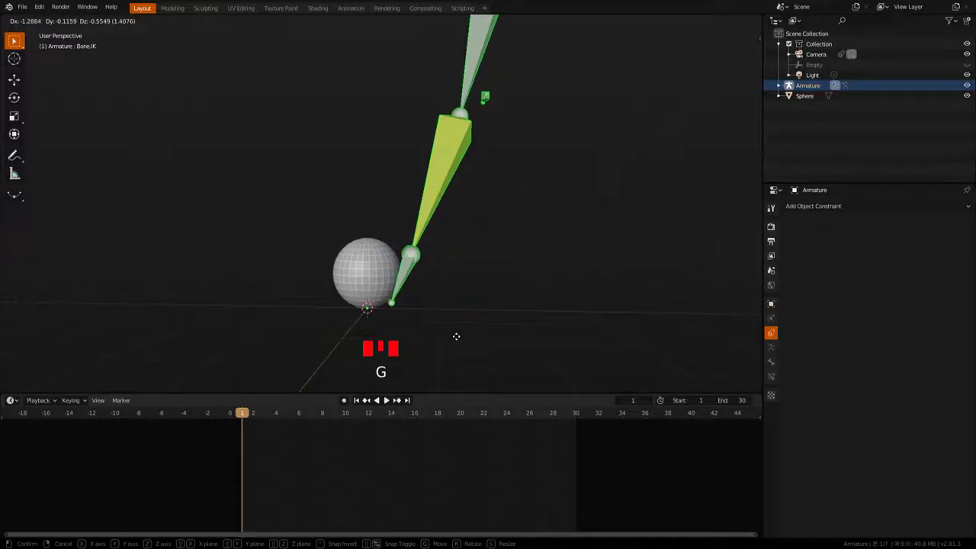
left_click_drag(499, 297, 424, 297)
key("g")
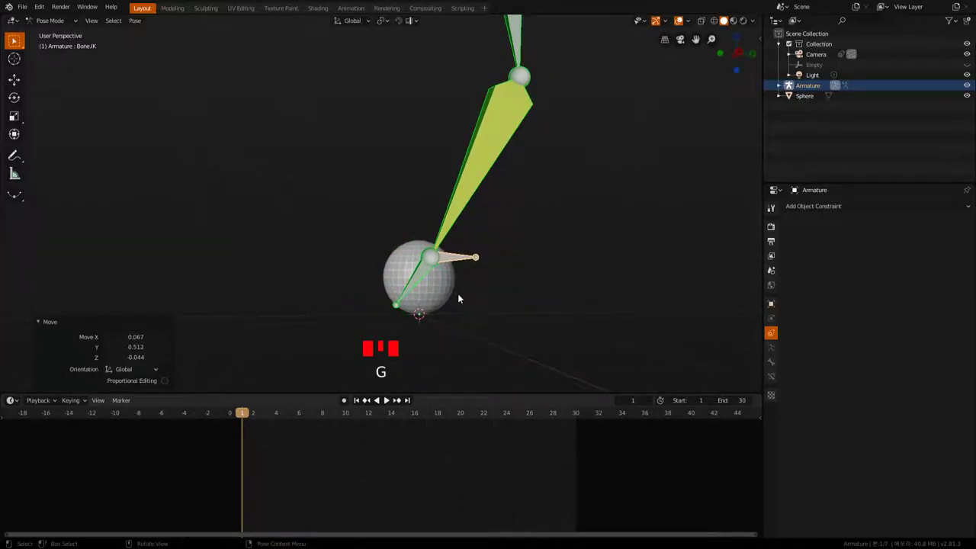
left_click_drag(439, 305, 486, 293)
key("g")
left_click_drag(442, 270, 387, 273)
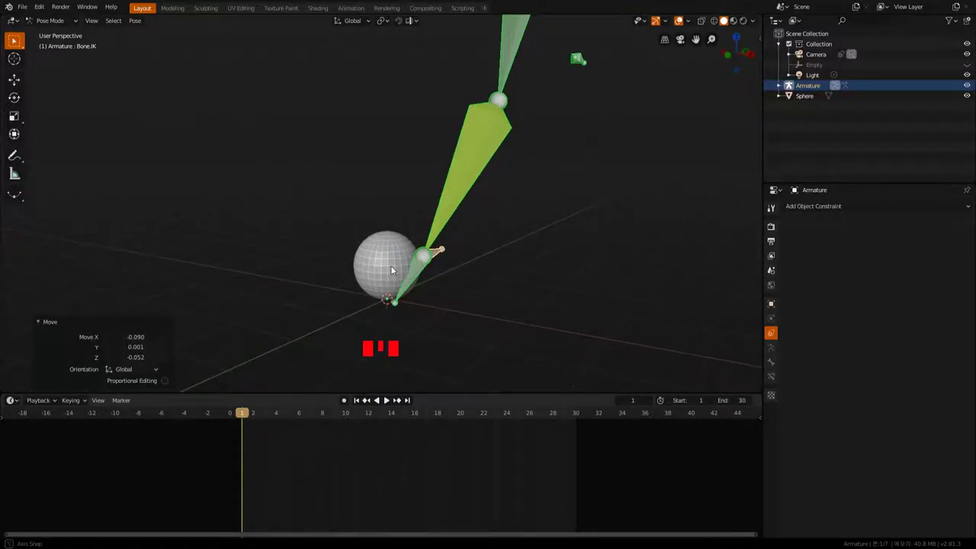
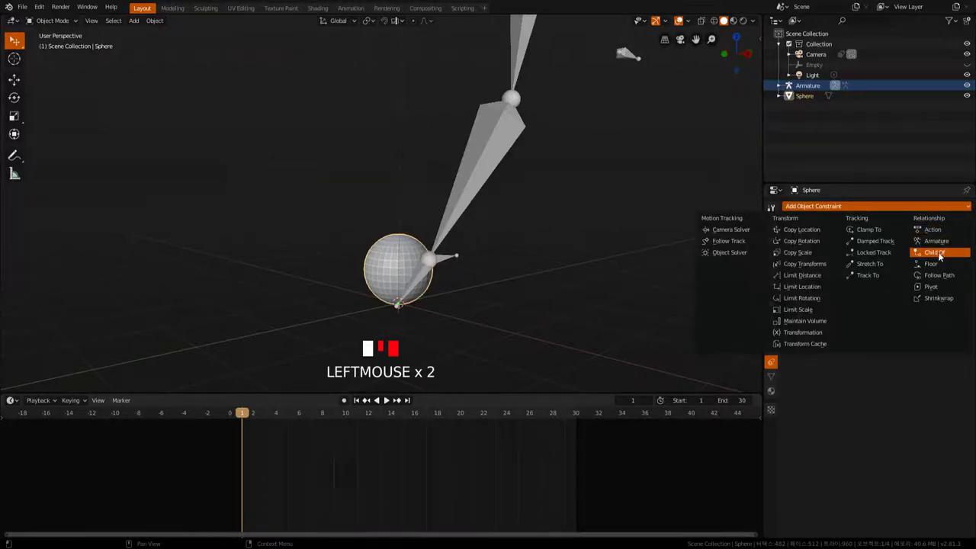
Give the sphere a Child Of constraint targeting Armature, Bone.004, with Set Inverse applied.
left_click_drag(842, 216, 876, 240)
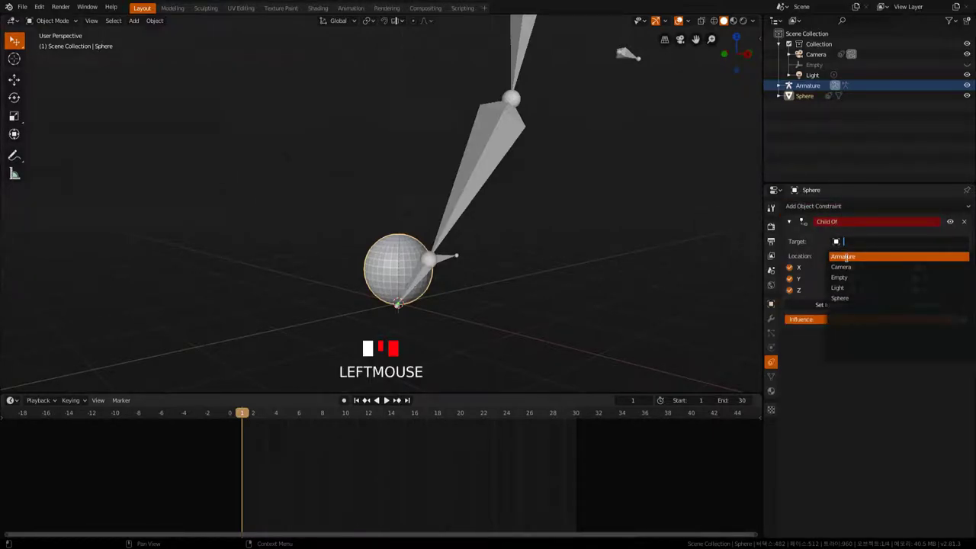
left_click_drag(880, 263, 842, 326)
left_click(842, 325)
left_click_drag(843, 326, 888, 401)
left_click(889, 401)
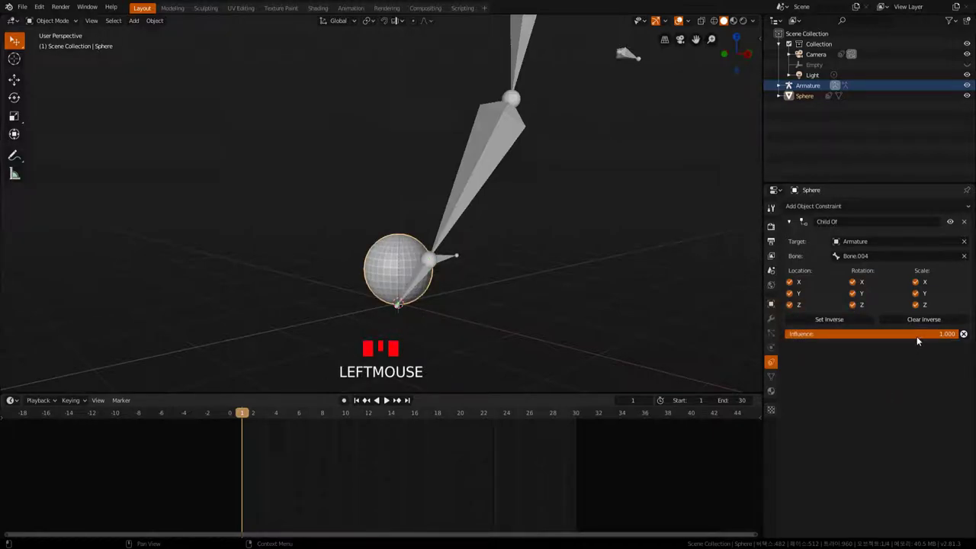
left_click_drag(920, 337, 446, 260)
Position the IK bone and keyframe the arm's pose at frame 1.
key("g")
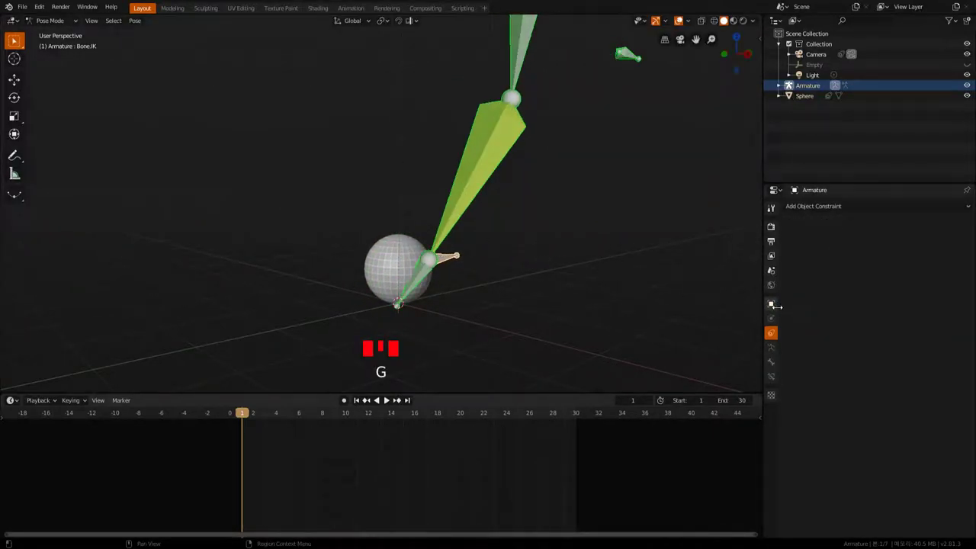
left_click(406, 260)
left_click_drag(826, 337, 451, 259)
key("g")
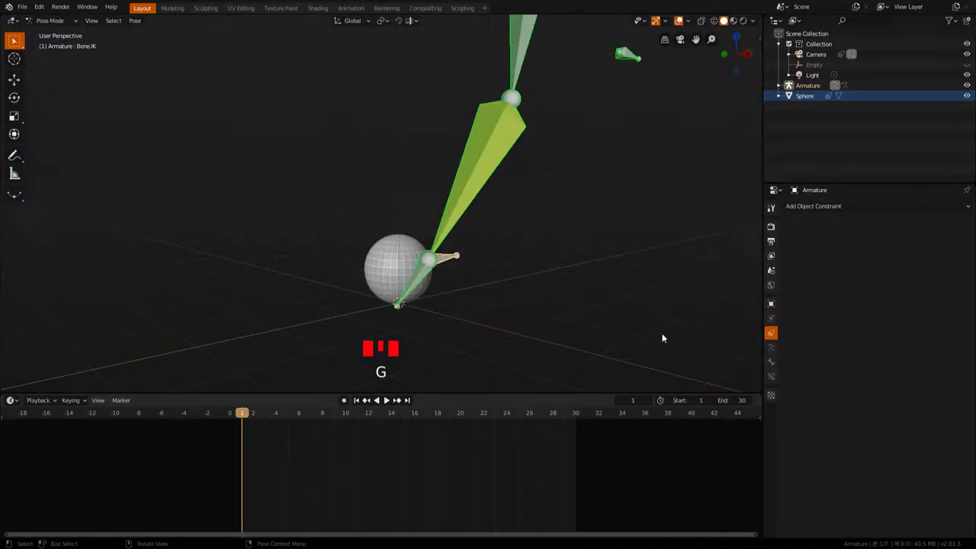
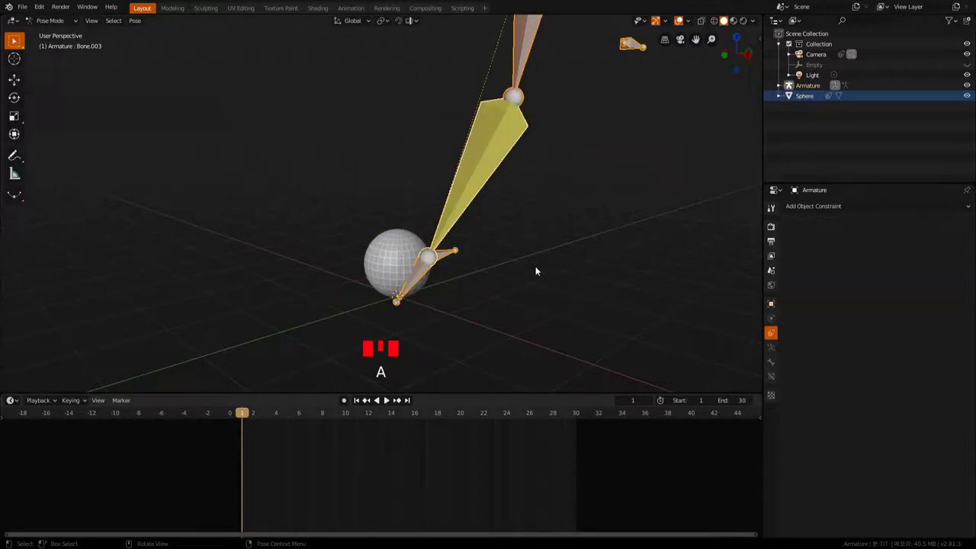
key("i")
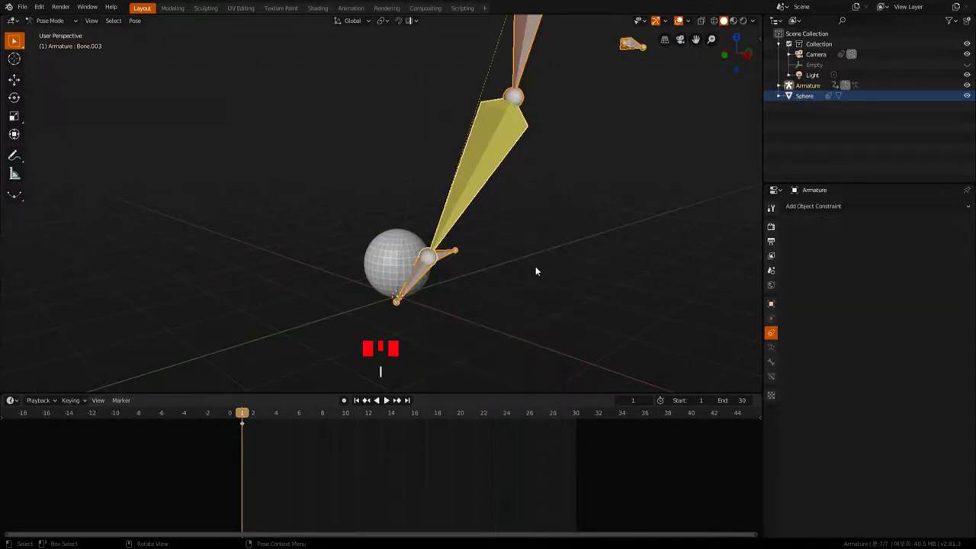
At frame 30, raise the arm's IK control to a new auto-keyed position.
left_click_drag(244, 417, 244, 414)
left_click_drag(244, 414, 580, 417)
left_click_drag(579, 417, 582, 414)
left_click_drag(582, 414, 409, 423)
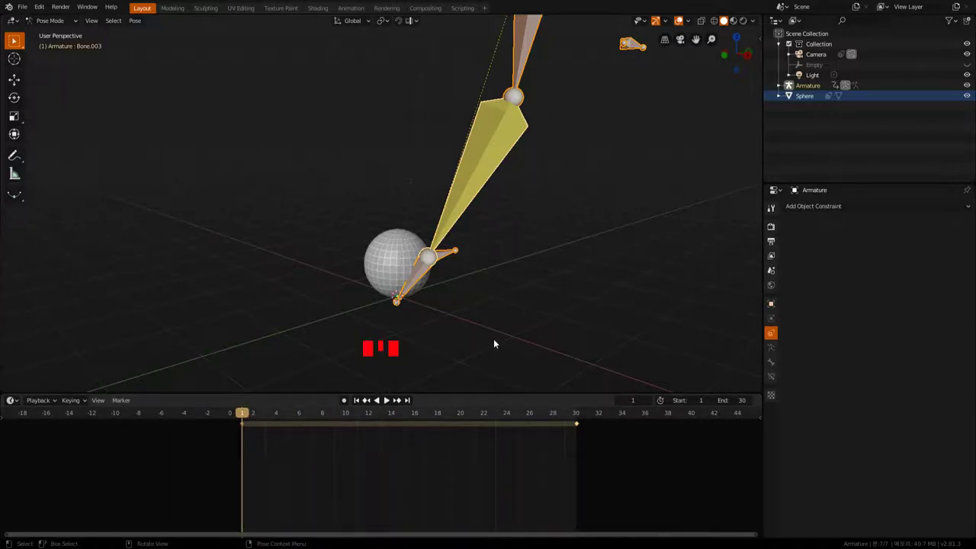
left_click_drag(522, 308, 450, 261)
left_click(451, 261)
key("g")
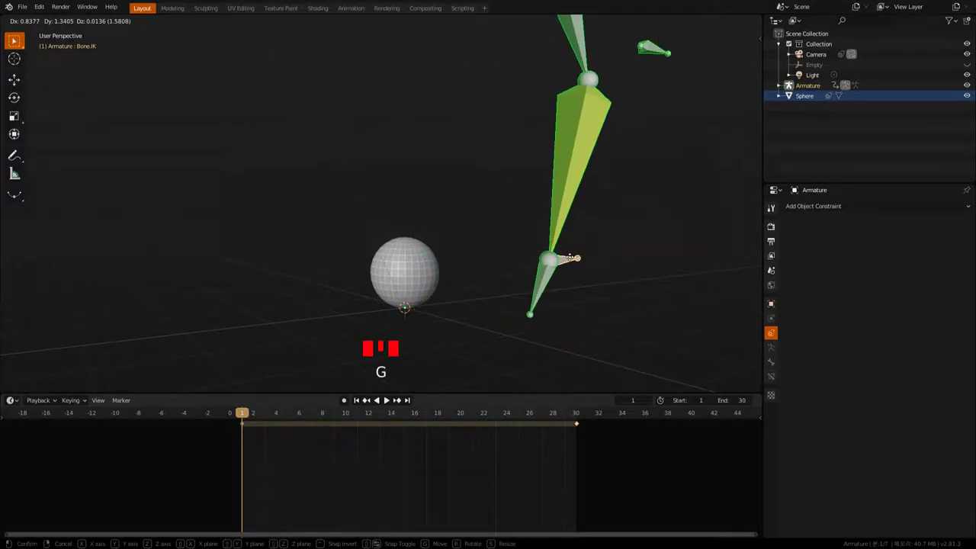
left_click_drag(539, 300, 246, 414)
left_click_drag(246, 413, 486, 306)
left_click_drag(486, 306, 349, 402)
left_click(349, 402)
At frame 15, lower the arm's tip down against the sphere.
key("g")
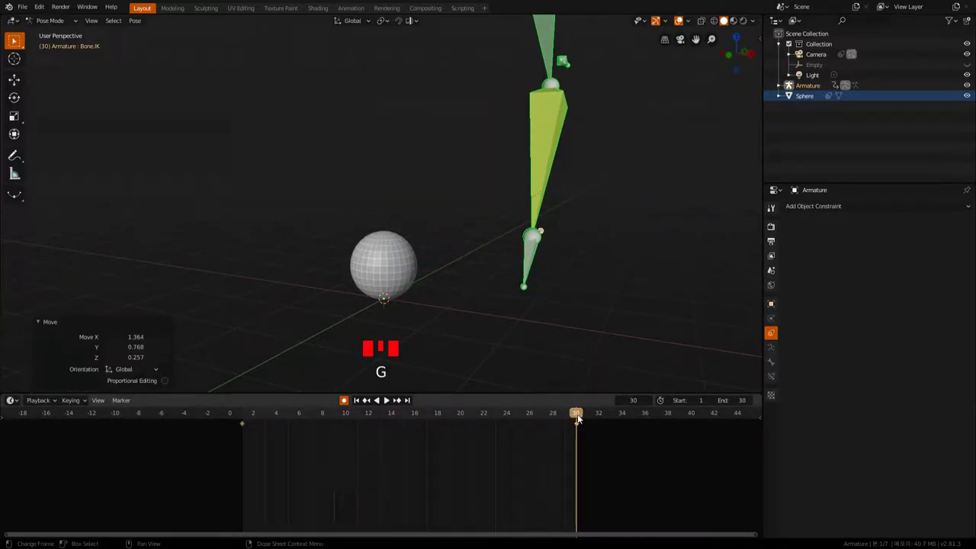
left_click_drag(579, 418, 576, 417)
left_click_drag(577, 417, 243, 417)
left_click_drag(243, 417, 247, 413)
left_click_drag(247, 413, 523, 286)
left_click_drag(524, 286, 596, 251)
key("g")
left_click_drag(470, 297, 498, 289)
key("g")
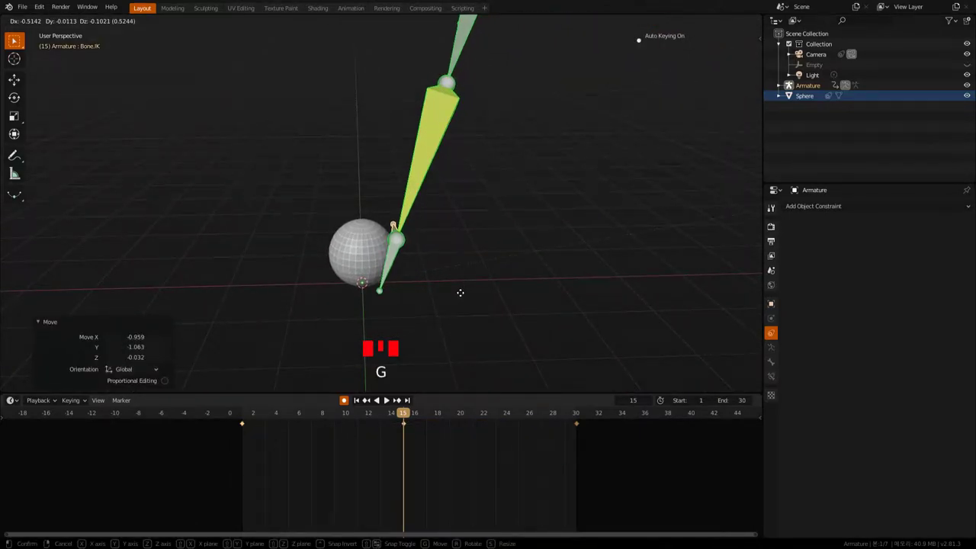
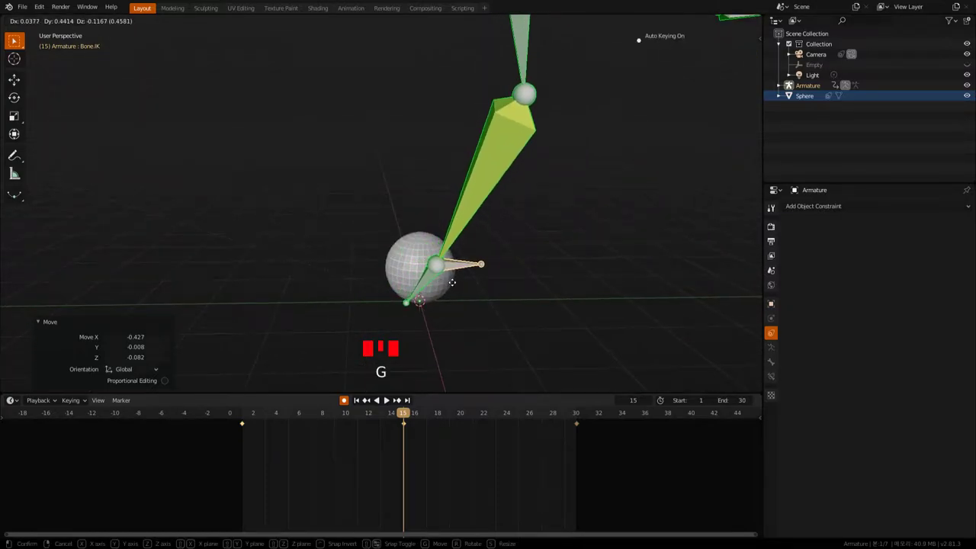
Keyframe the sphere's Child Of influence at 0 on frame 14 and 1.000 on frame 15.
left_click_drag(457, 306, 362, 267)
left_click(363, 267)
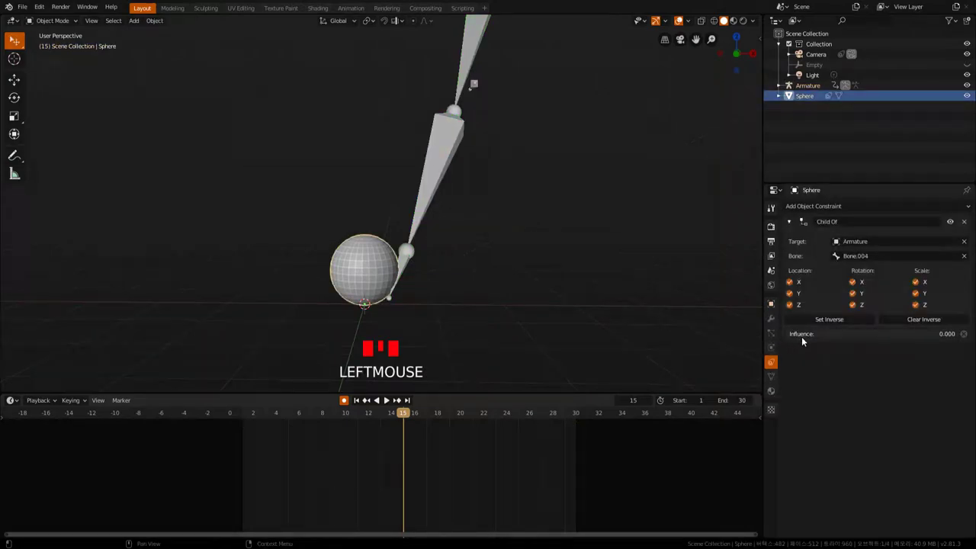
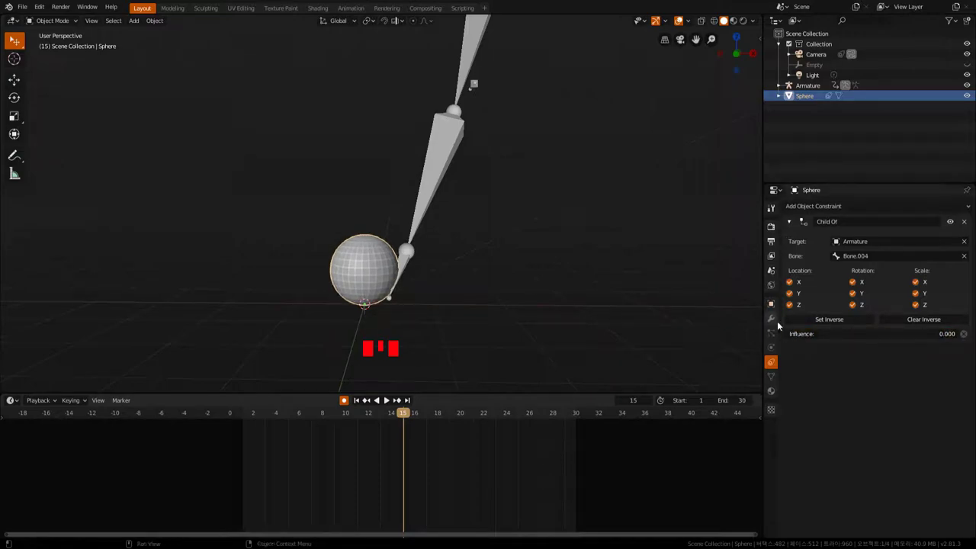
left_click_drag(854, 324, 943, 321)
left_click(856, 323)
left_click_drag(801, 332, 932, 323)
left_click_drag(935, 323, 854, 323)
left_click(912, 337)
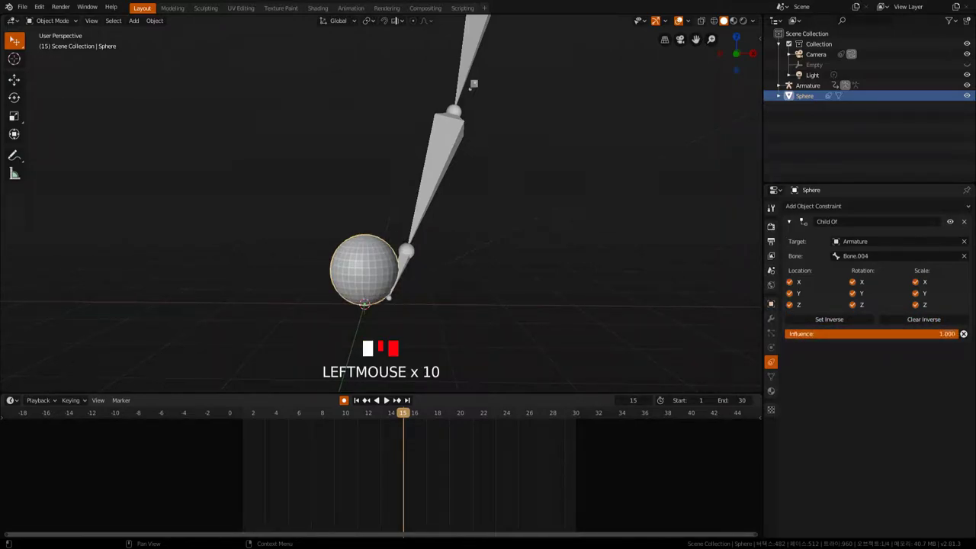
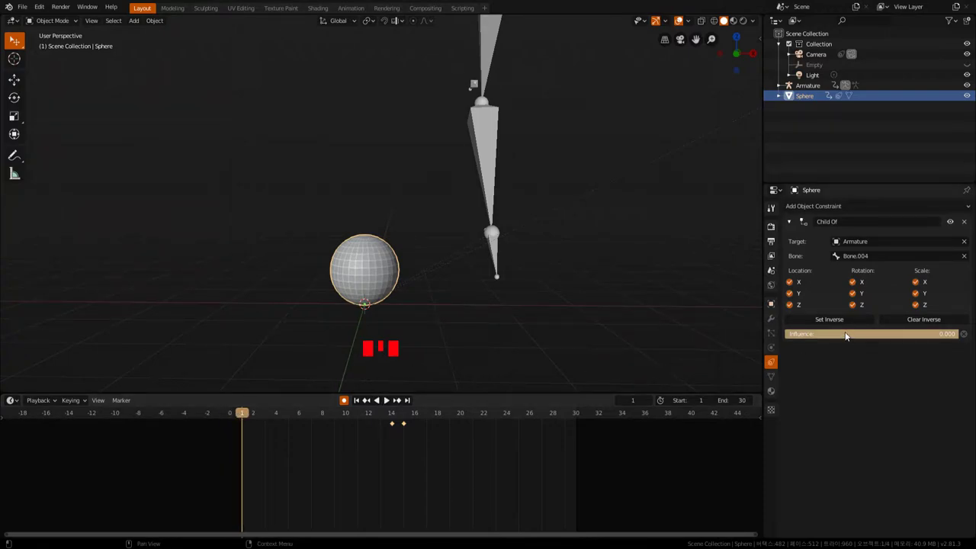
Scrub and play back to check the arm lifts the sphere by frame 30.
left_click_drag(249, 414, 557, 426)
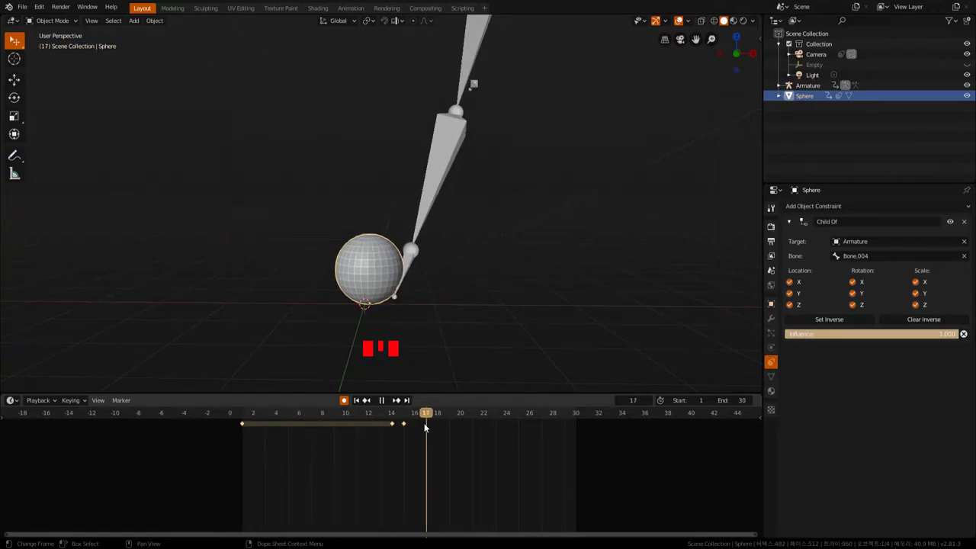
key("shift+space")
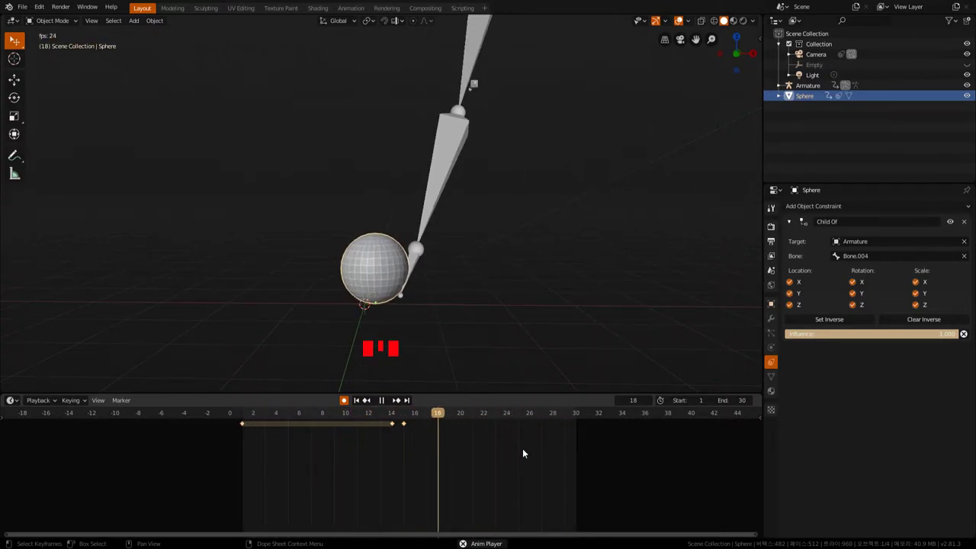
key("shift+space")
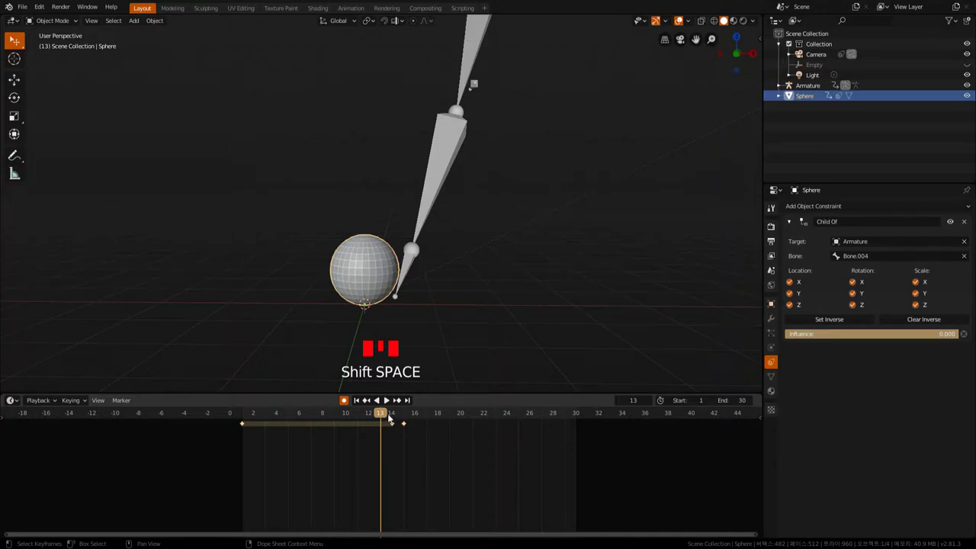
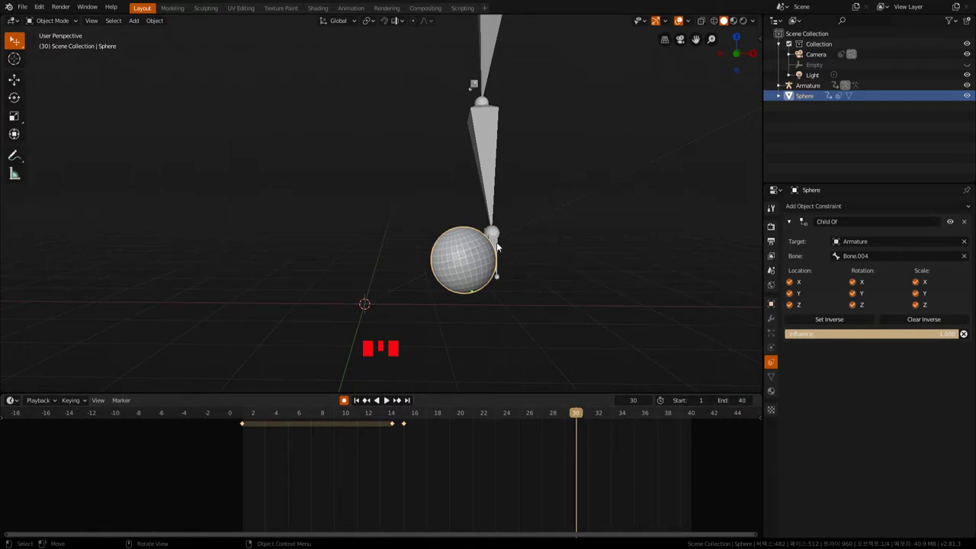
In Pose Mode, move the IK control at frame 40 so the arm gains a fourth keyframe.
left_click(498, 246)
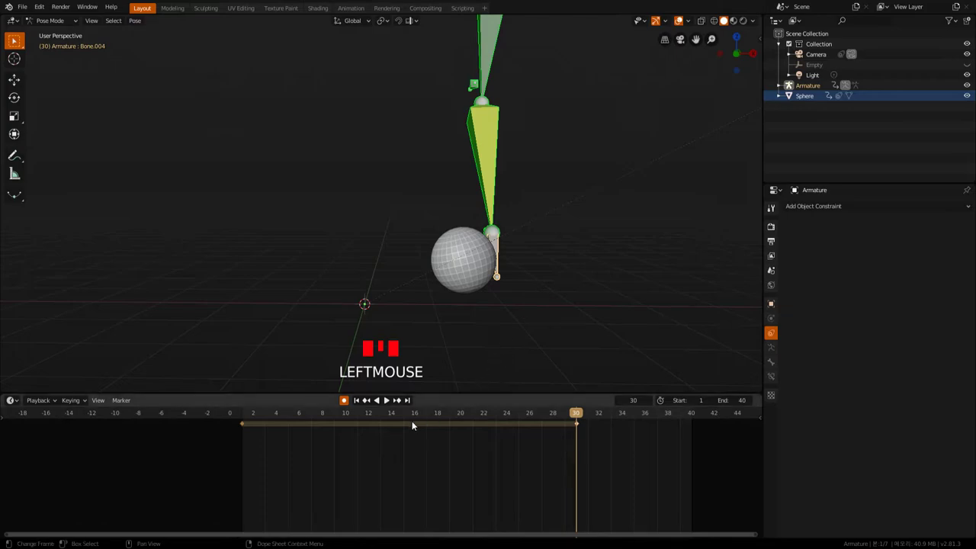
left_click_drag(563, 328, 570, 301)
left_click(570, 301)
left_click_drag(592, 282, 571, 247)
left_click(571, 247)
left_click(406, 427)
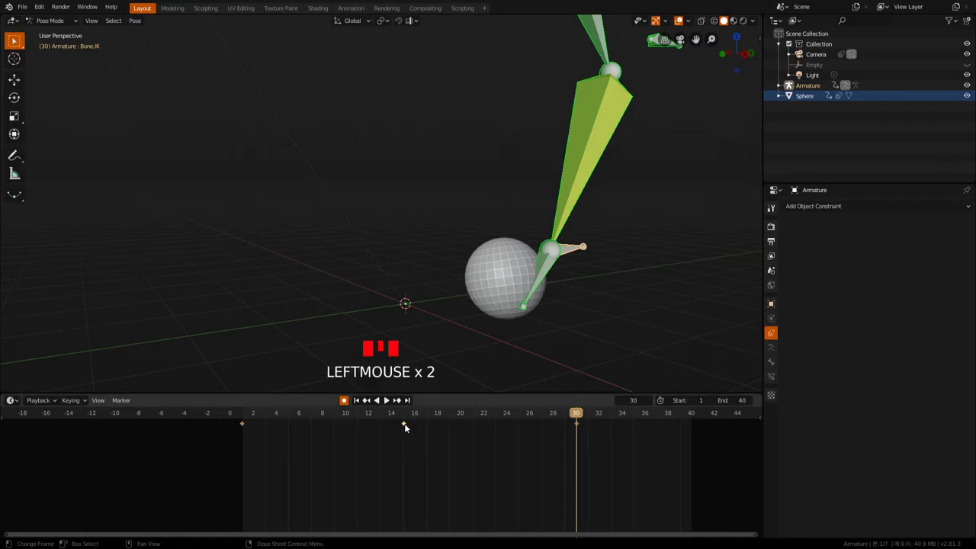
left_click_drag(405, 428, 586, 411)
left_click_drag(585, 411, 695, 421)
left_click_drag(695, 421, 691, 417)
left_click_drag(691, 417, 712, 427)
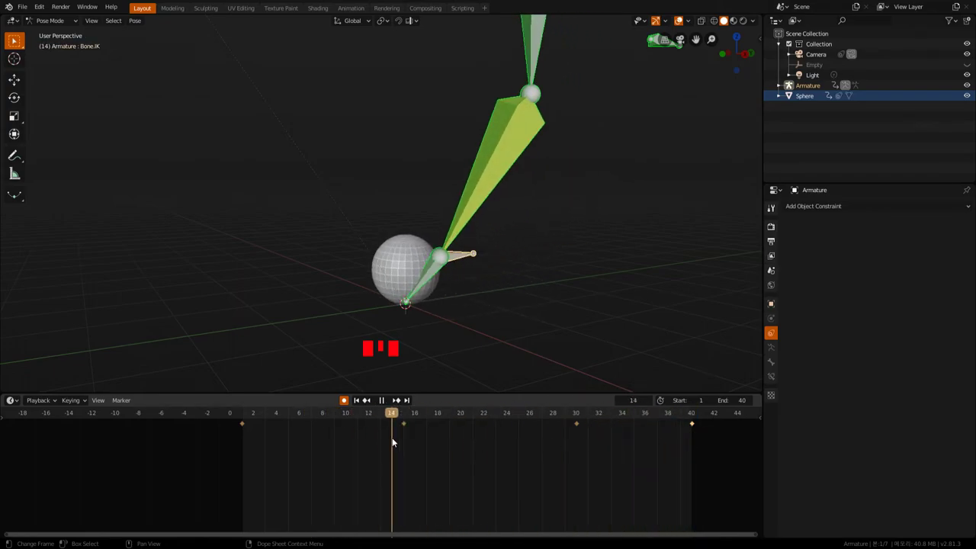
Play back the motion and settle on frame 17, where the tip touches the sphere.
left_click_drag(434, 270, 487, 299)
key("shift+space")
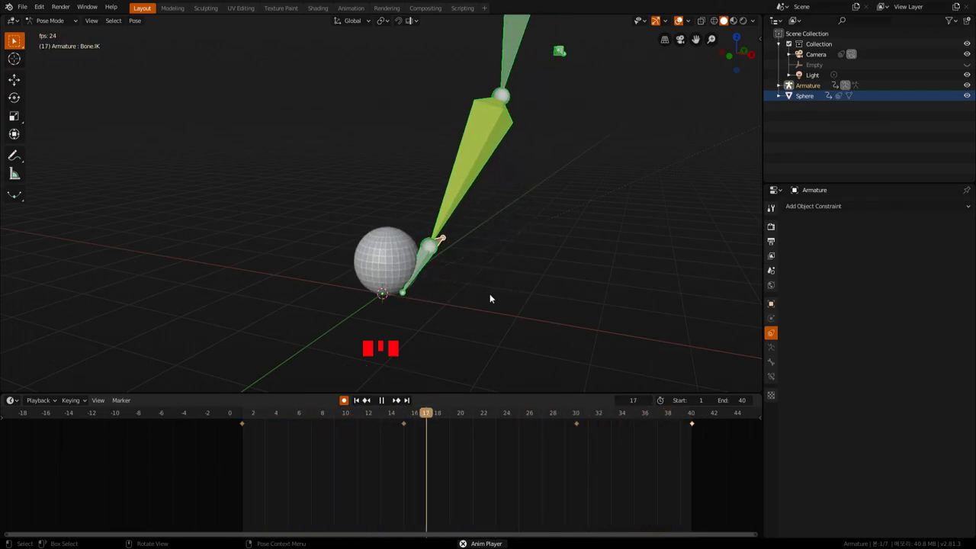
key("shift+space")
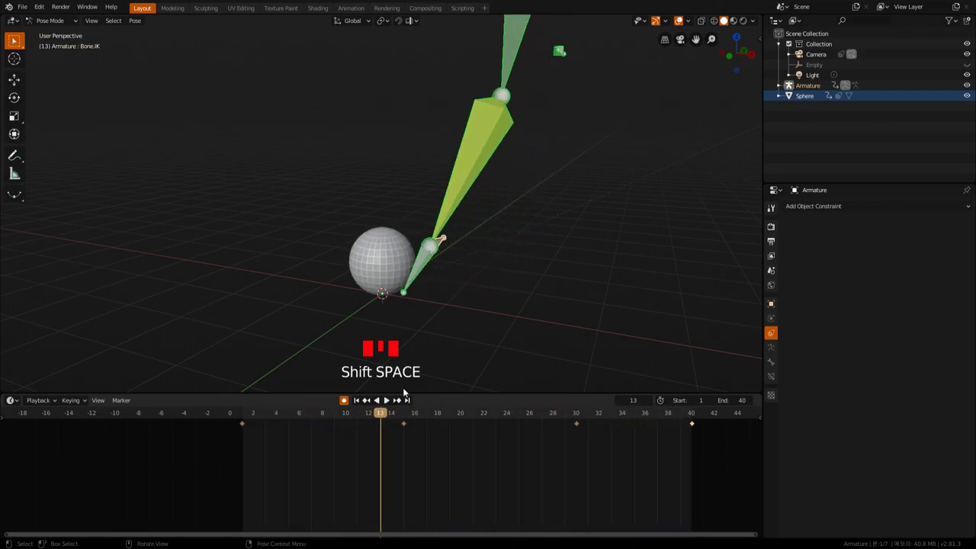
left_click_drag(386, 415, 662, 289)
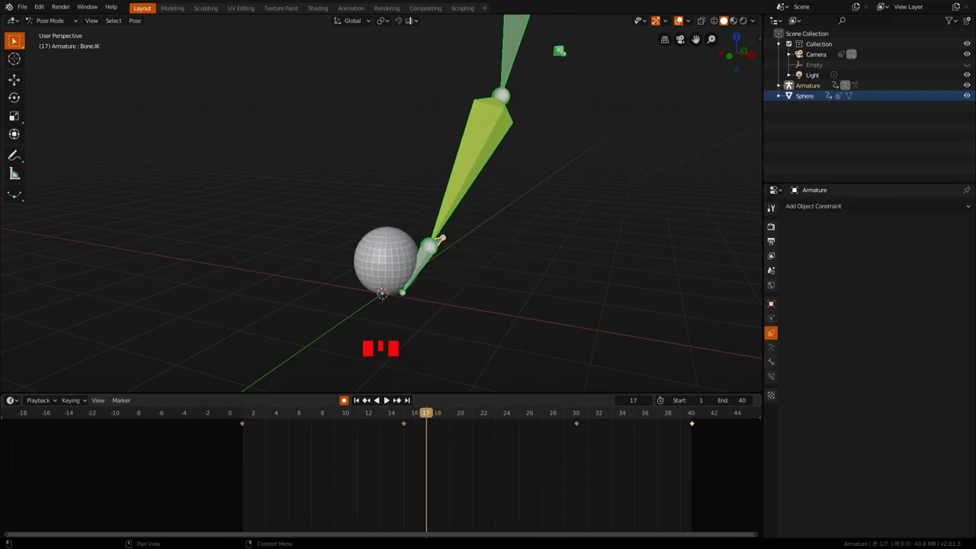